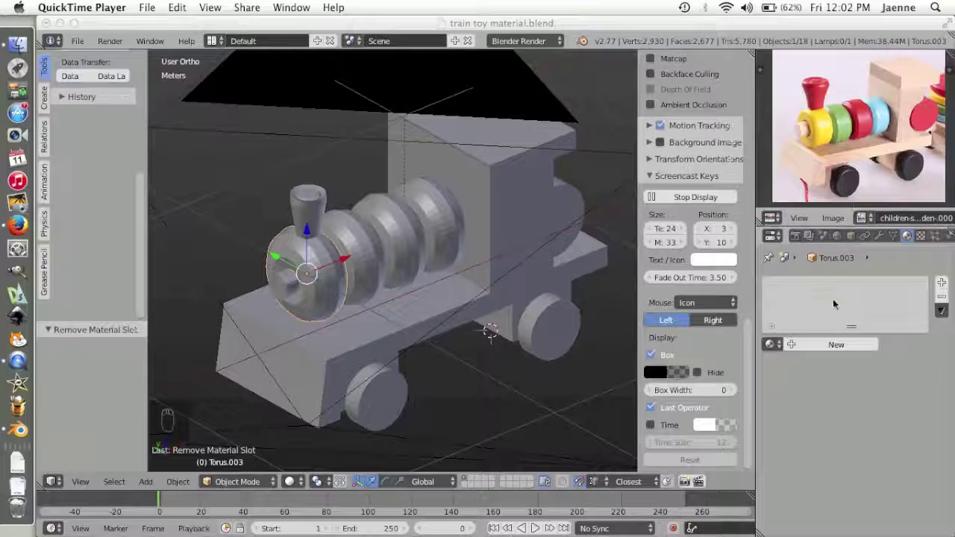
Give Torus.003 a new material slot and begin renaming the material to yellow
{"action": "left_click_drag", "start_coordinate": [917, 237], "coordinate": [894, 240]}
{"action": "left_click_drag", "start_coordinate": [920, 242], "coordinate": [911, 241]}
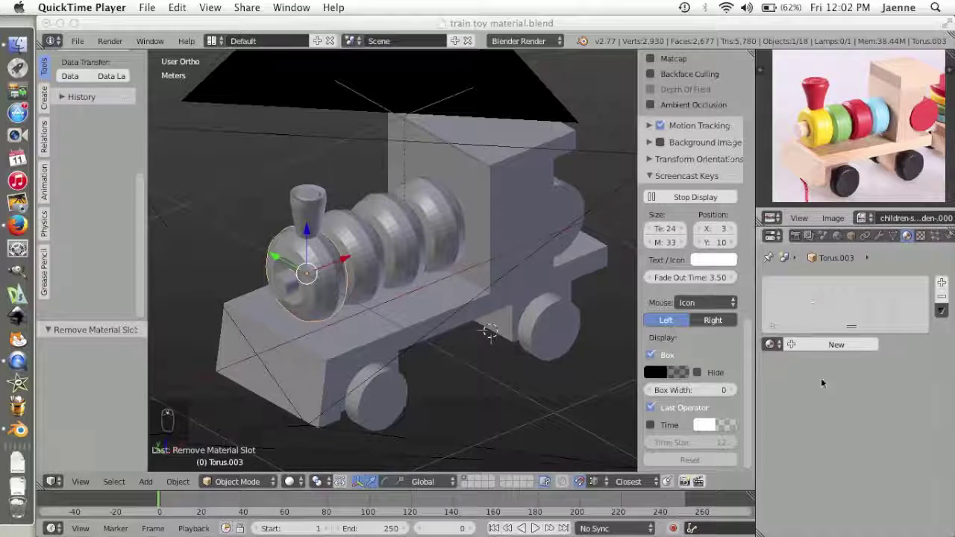
{"action": "left_click_drag", "start_coordinate": [907, 238], "coordinate": [870, 301]}
{"action": "left_click", "coordinate": [923, 238]}
{"action": "left_click_drag", "start_coordinate": [908, 240], "coordinate": [910, 238]}
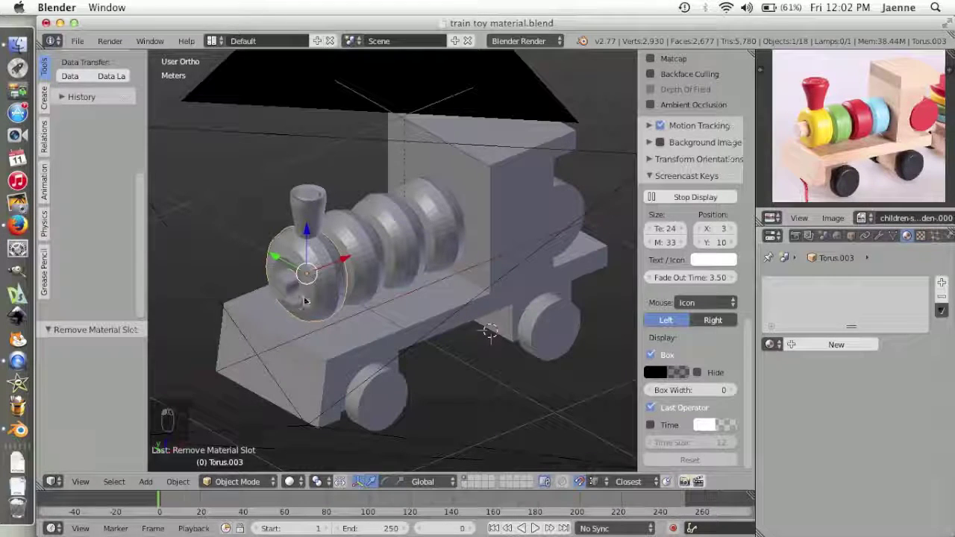
{"action": "middle_click", "coordinate": [309, 296]}
{"action": "middle_click", "coordinate": [652, 245]}
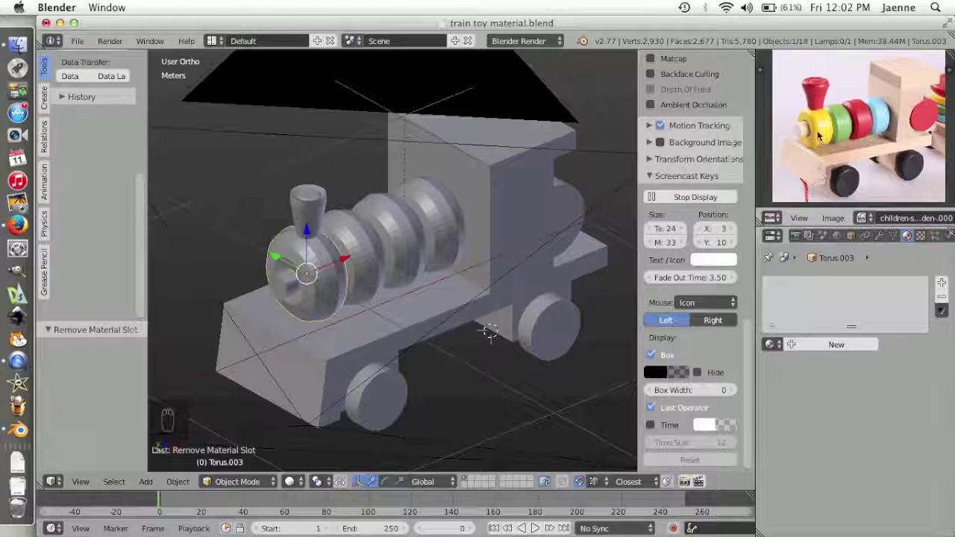
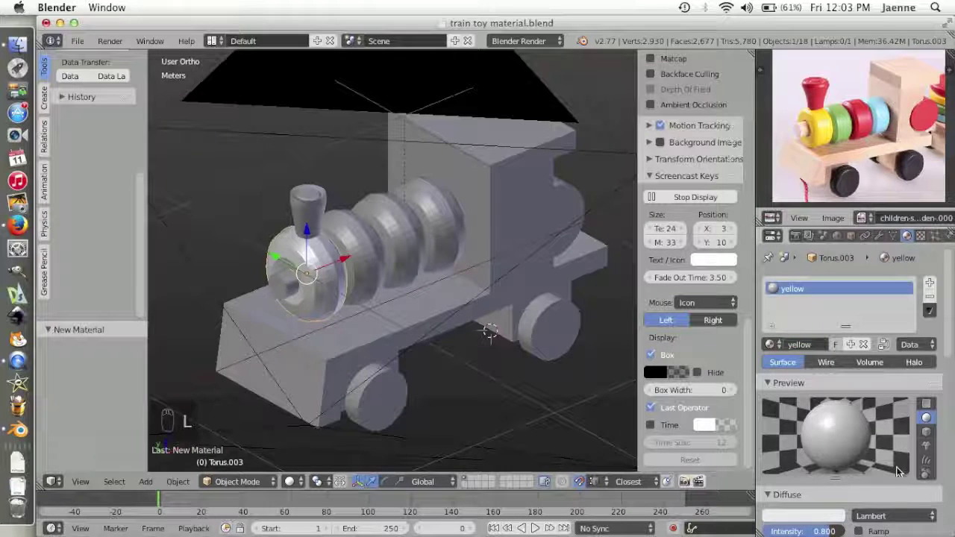
Drag the diffuse colour picker of the yellow material toward a bright yellow
{"action": "left_click_drag", "start_coordinate": [890, 475], "coordinate": [777, 357]}
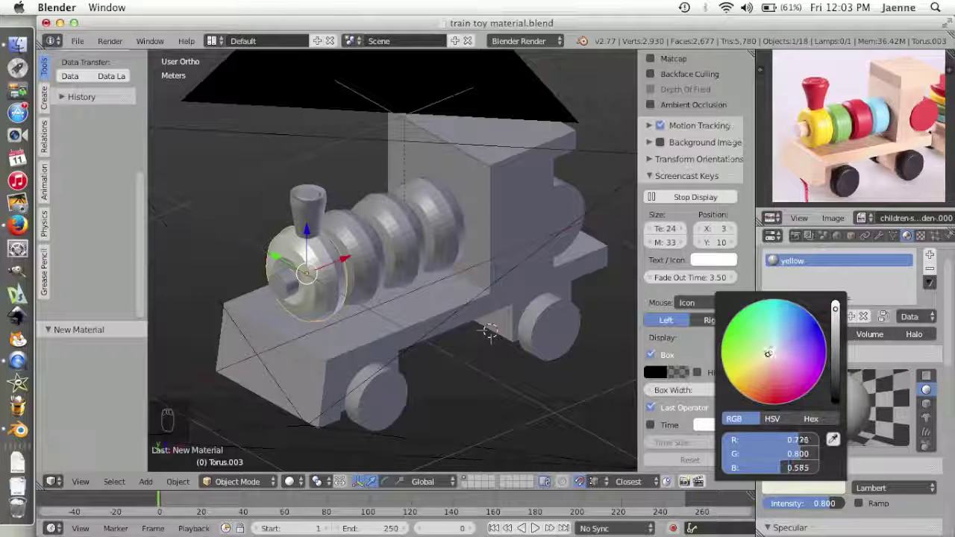
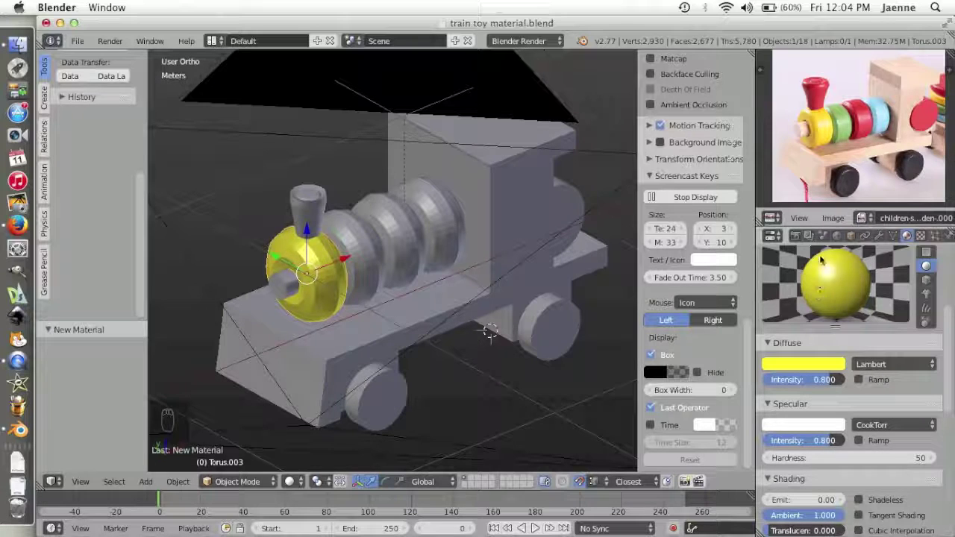
Check the render settings, then select Torus.002 beside the yellow ring for its green material
{"action": "left_click", "coordinate": [798, 240]}
{"action": "left_click", "coordinate": [796, 309]}
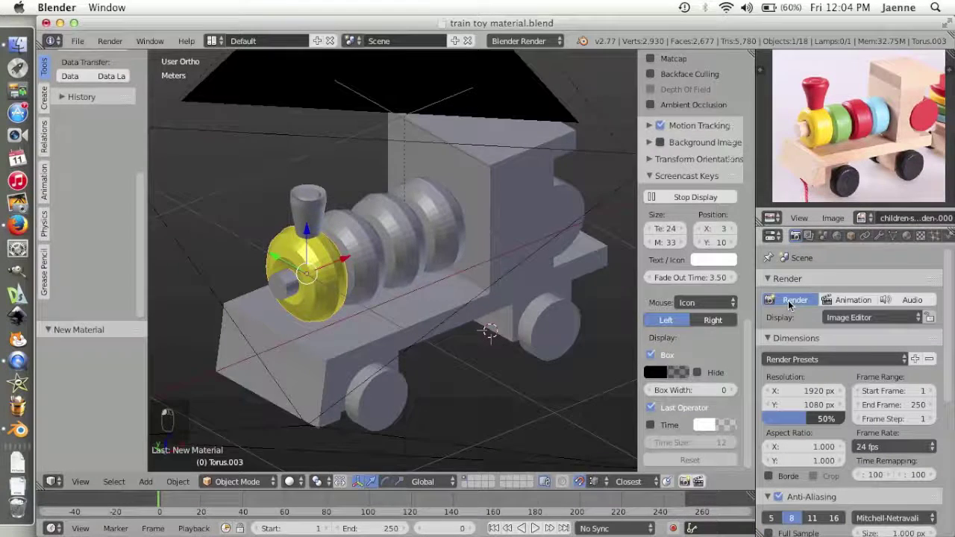
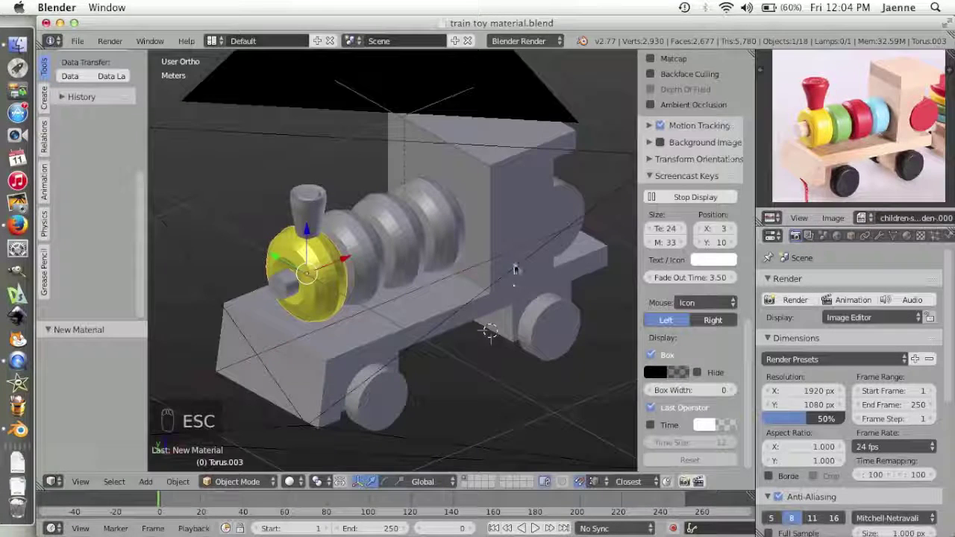
{"action": "right_click", "coordinate": [367, 255]}
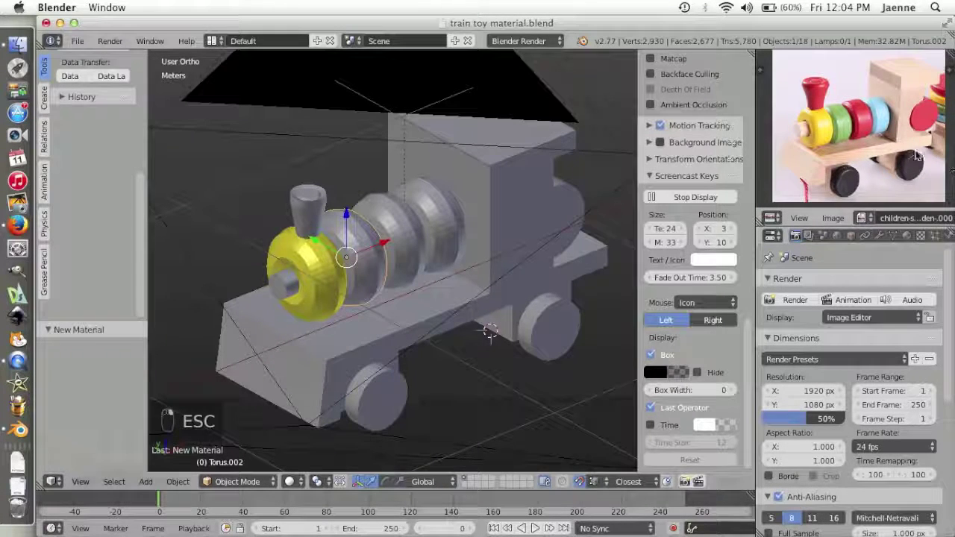
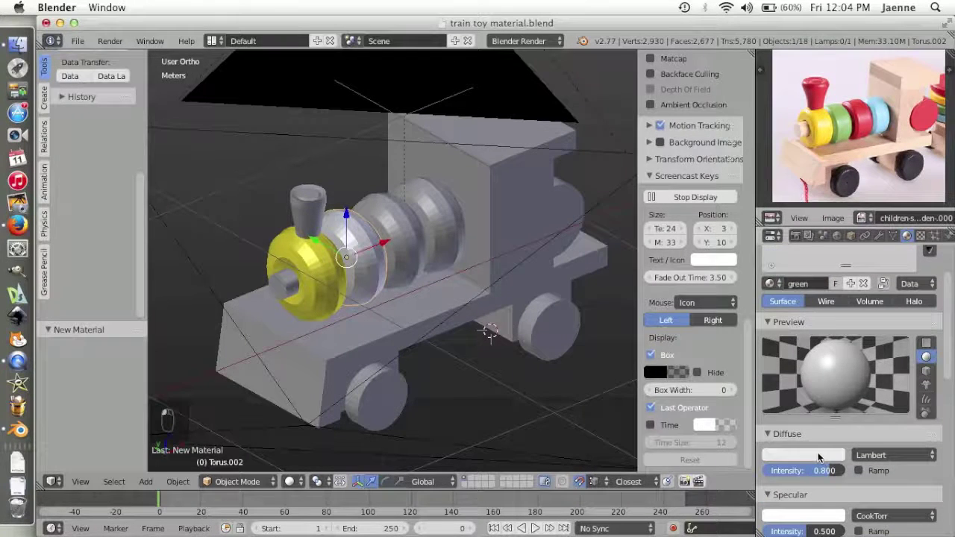
Set the green material's diffuse colour to a light green on Torus.002
{"action": "middle_click", "coordinate": [770, 320]}
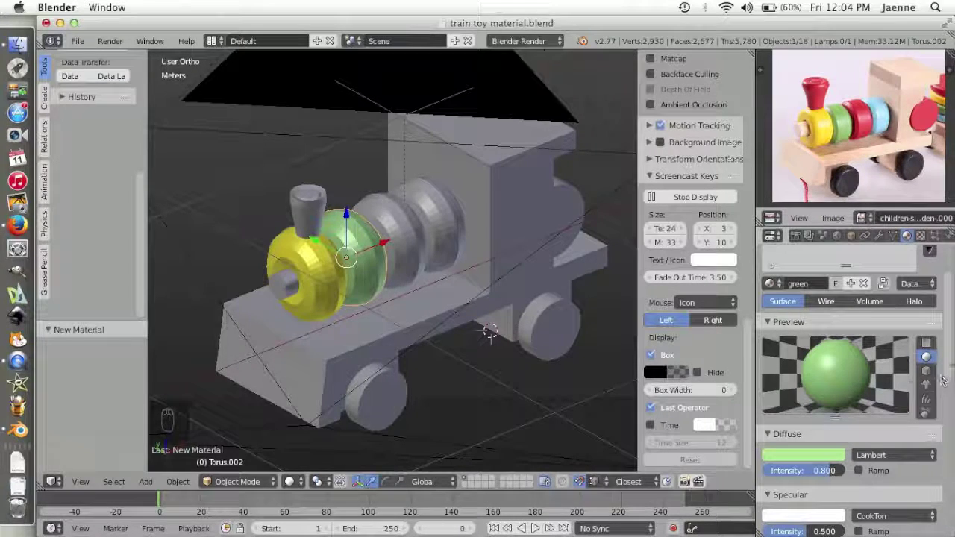
{"action": "left_click", "coordinate": [949, 351]}
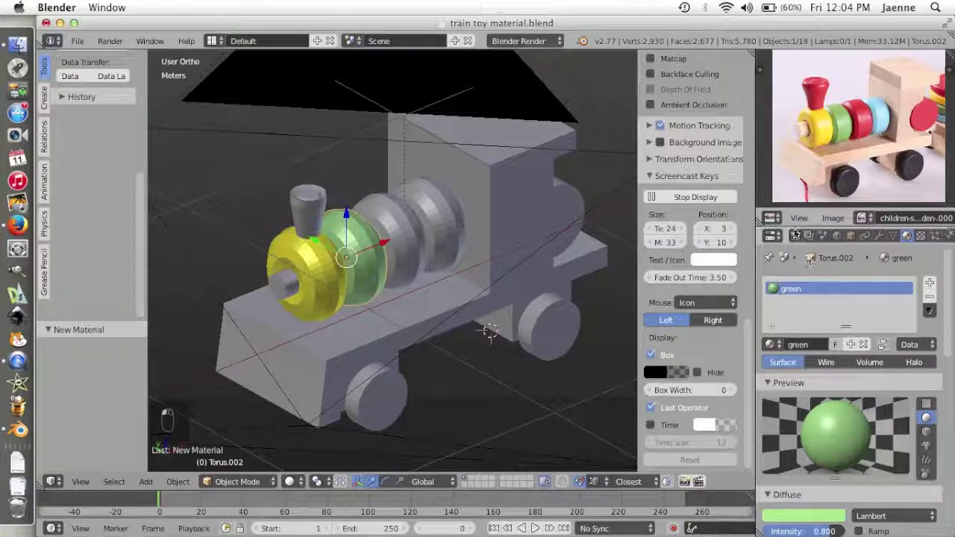
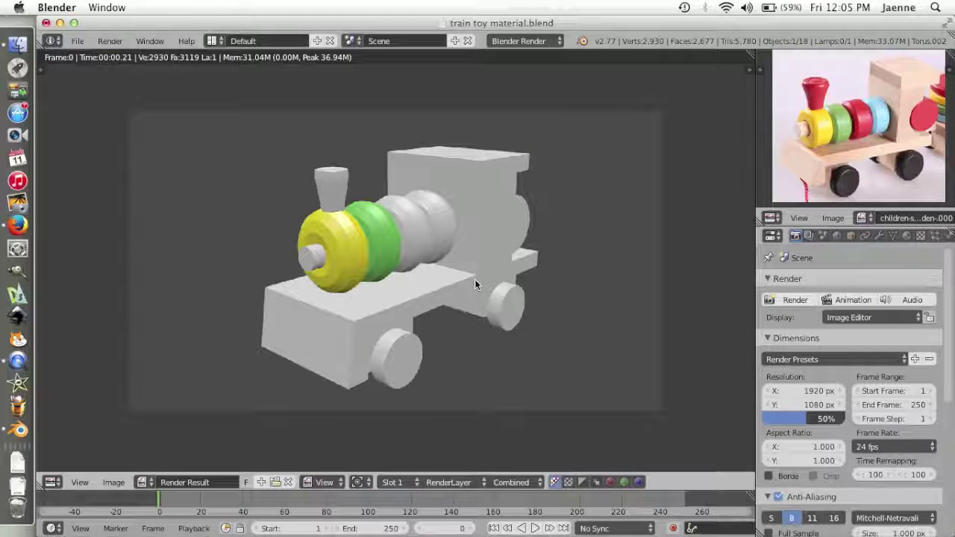
Close the render, select the green ring and deepen its diffuse colour to a richer green
{"action": "key", "text": "Escape"}
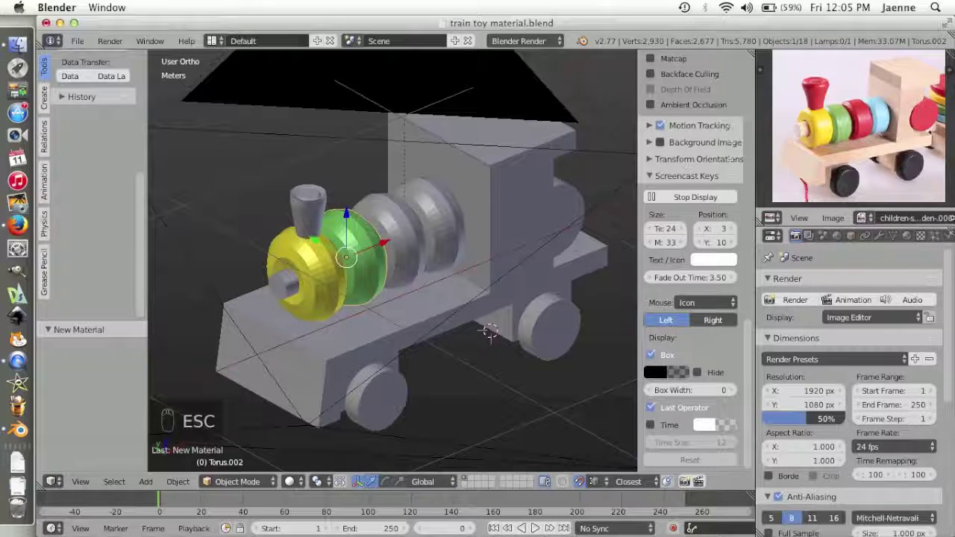
{"action": "middle_click", "coordinate": [405, 246]}
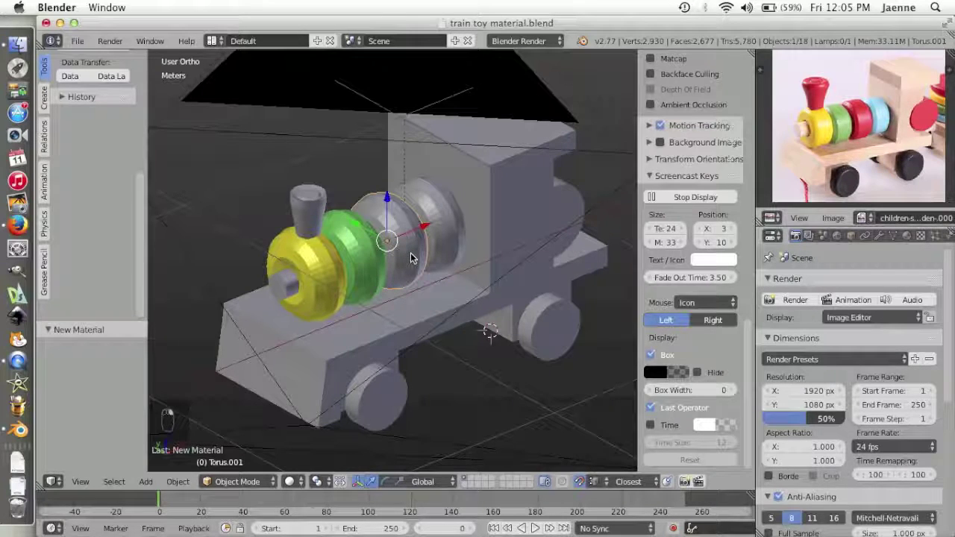
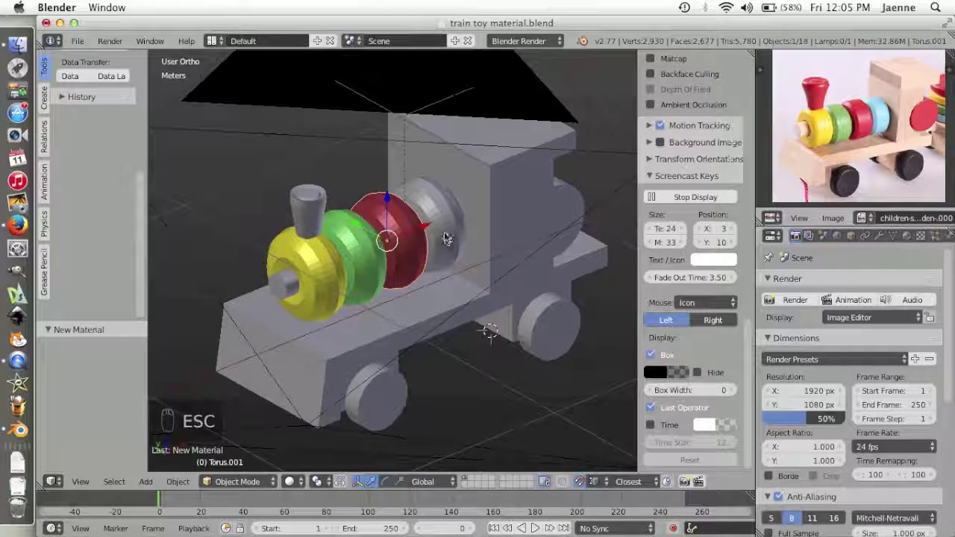
{"action": "left_click", "coordinate": [367, 271]}
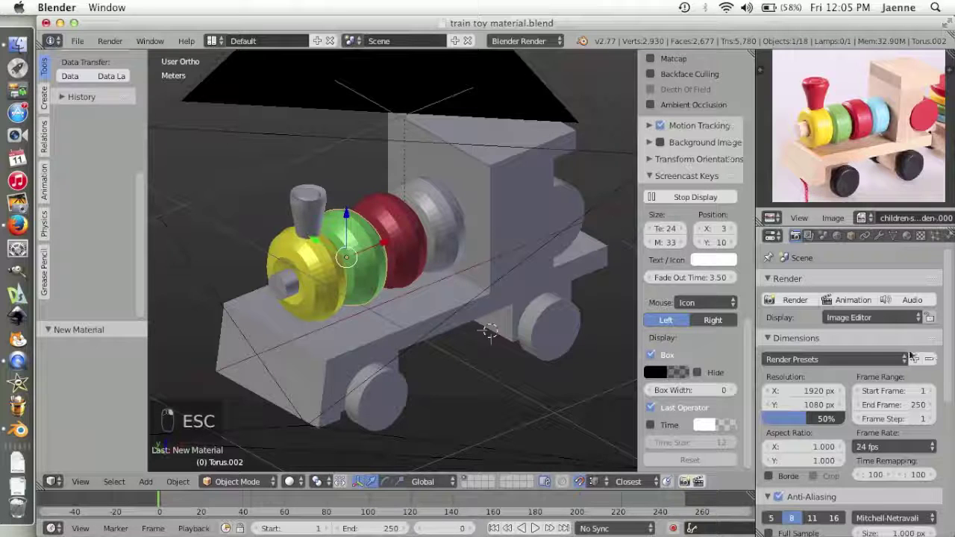
{"action": "left_click", "coordinate": [889, 236]}
{"action": "left_click", "coordinate": [913, 242]}
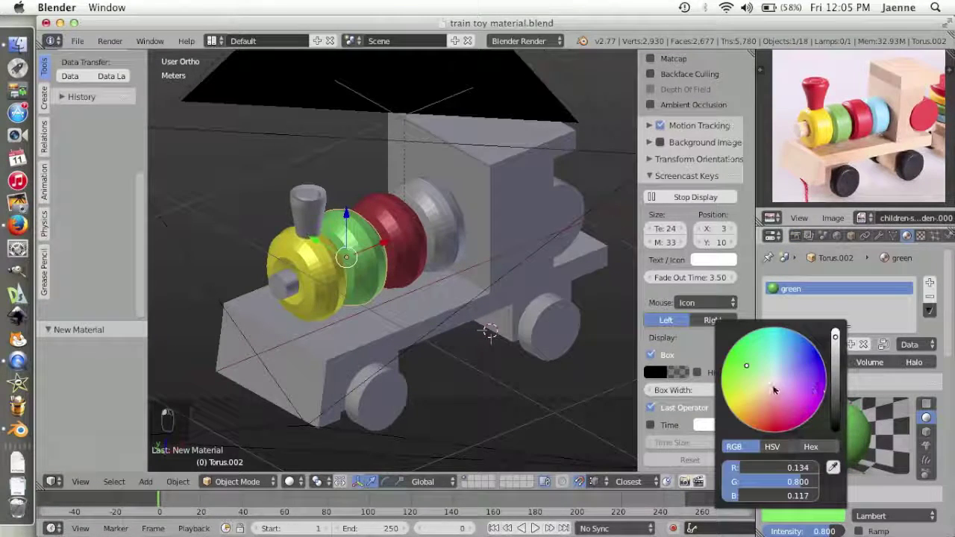
{"action": "left_click_drag", "start_coordinate": [774, 403], "coordinate": [799, 518]}
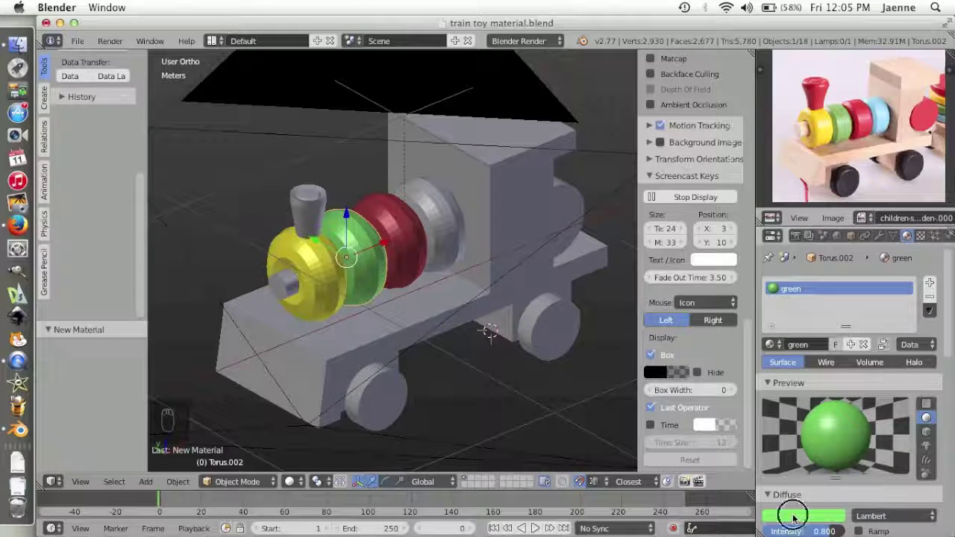
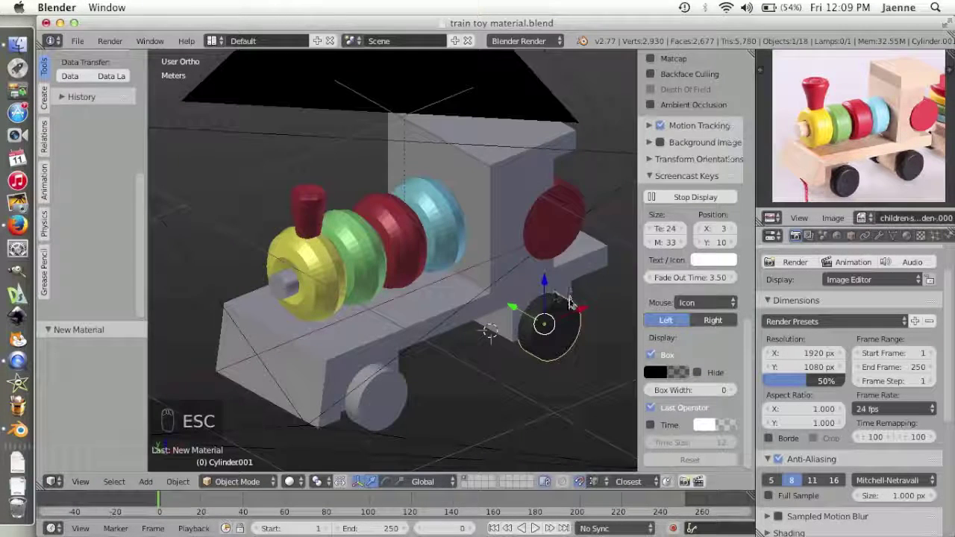
Orbit around the train and cab side while gathering pieces into one selection
{"action": "middle_click", "coordinate": [572, 303]}
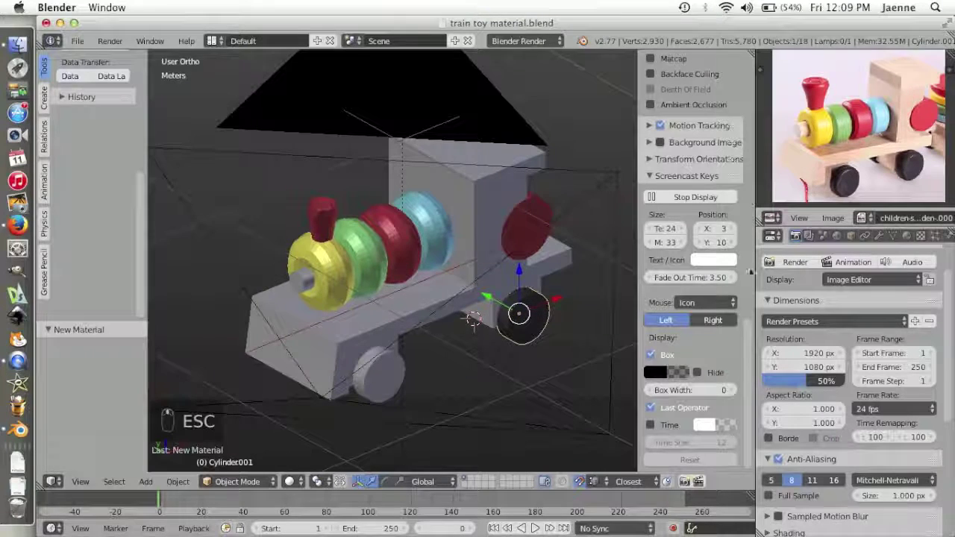
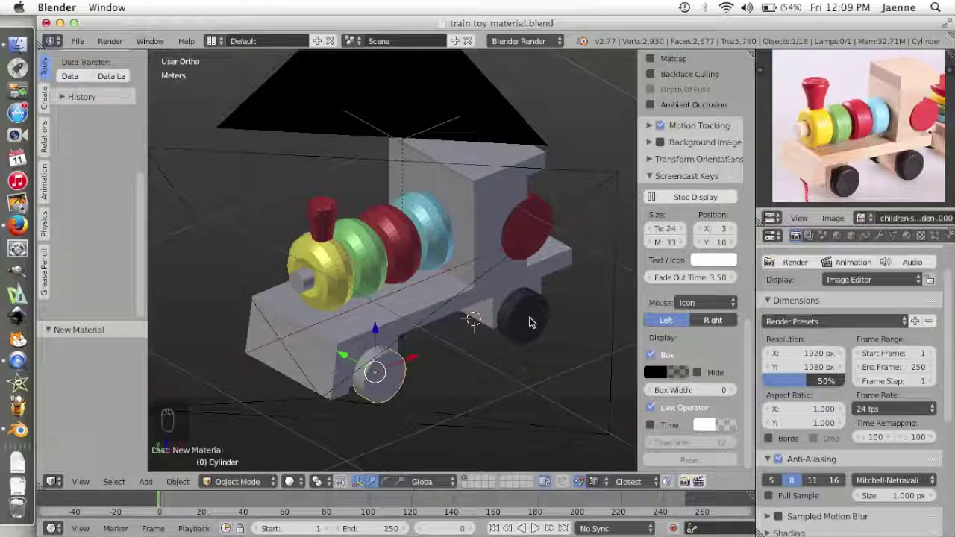
{"action": "left_click_drag", "start_coordinate": [279, 397], "coordinate": [485, 400]}
{"action": "left_click", "coordinate": [485, 400]}
{"action": "left_click_drag", "start_coordinate": [491, 398], "coordinate": [474, 363]}
{"action": "left_click_drag", "start_coordinate": [469, 364], "coordinate": [435, 373]}
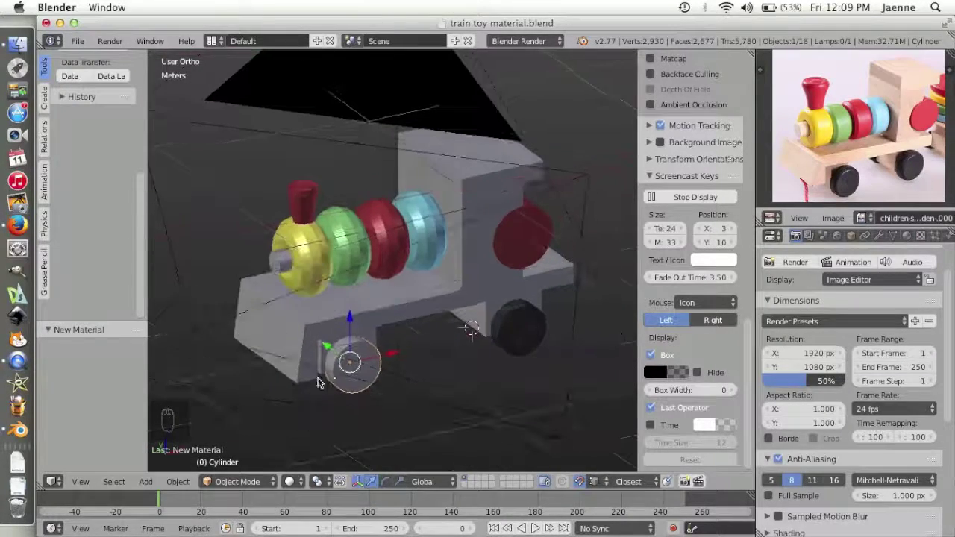
{"action": "left_click_drag", "start_coordinate": [334, 387], "coordinate": [216, 372]}
{"action": "left_click_drag", "start_coordinate": [216, 373], "coordinate": [375, 342]}
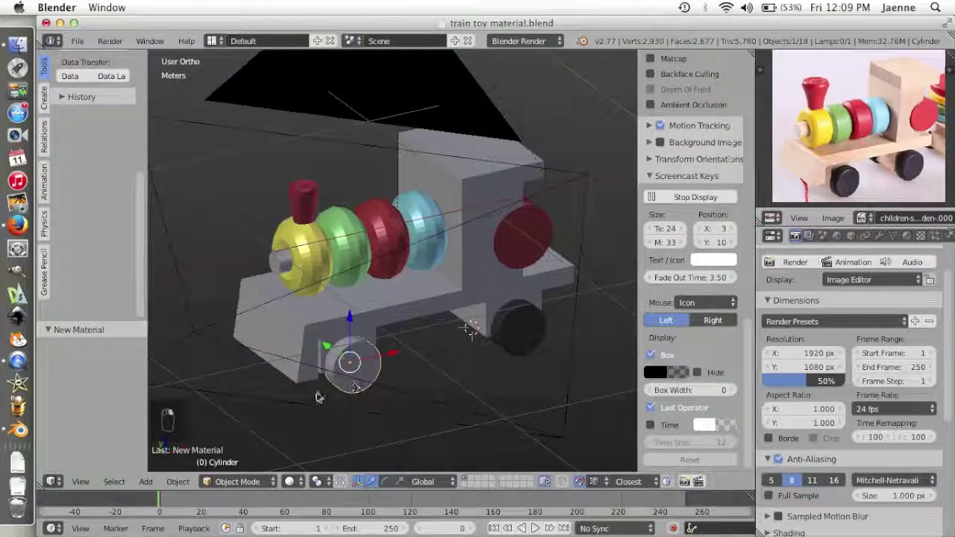
{"action": "left_click_drag", "start_coordinate": [281, 397], "coordinate": [517, 391]}
{"action": "left_click_drag", "start_coordinate": [486, 369], "coordinate": [302, 364]}
{"action": "left_click_drag", "start_coordinate": [479, 380], "coordinate": [248, 374]}
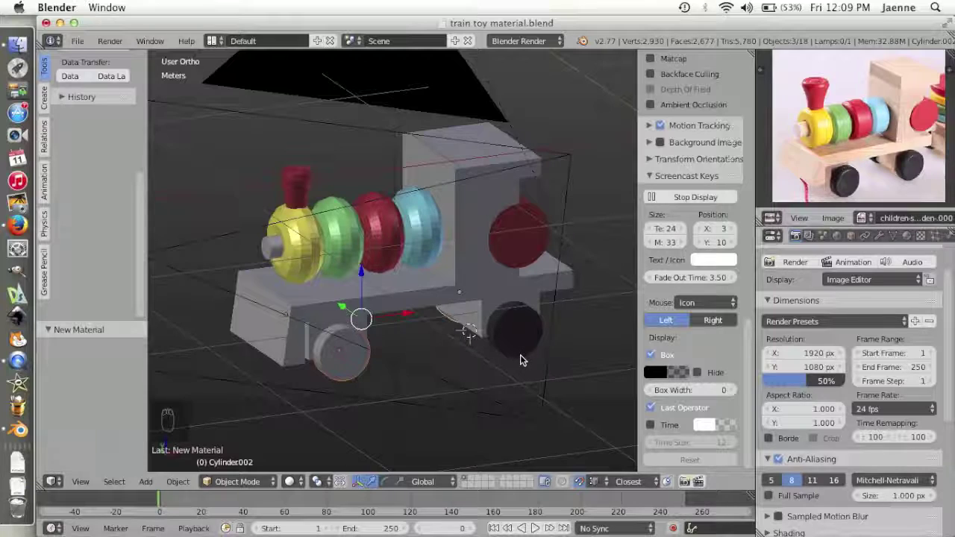
Add one more train piece to the selection, link materials across them, and orbit back to the front
{"action": "right_click", "coordinate": [523, 356]}
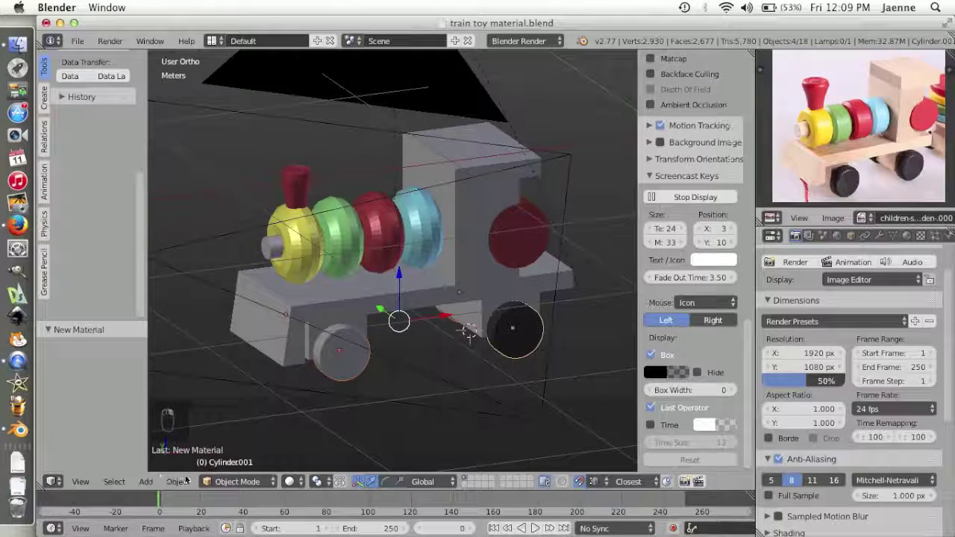
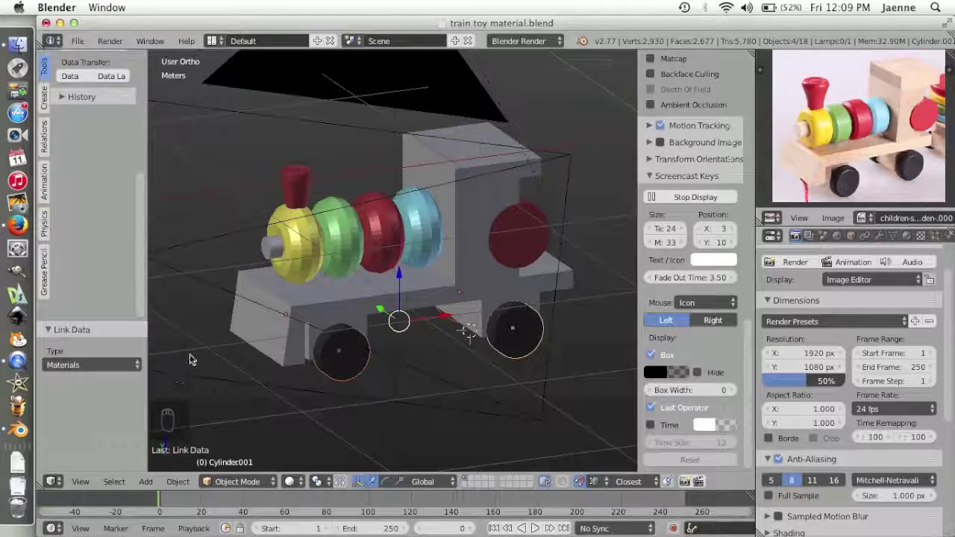
{"action": "left_click_drag", "start_coordinate": [216, 358], "coordinate": [478, 298]}
{"action": "middle_click", "coordinate": [477, 293]}
{"action": "middle_click", "coordinate": [403, 283]}
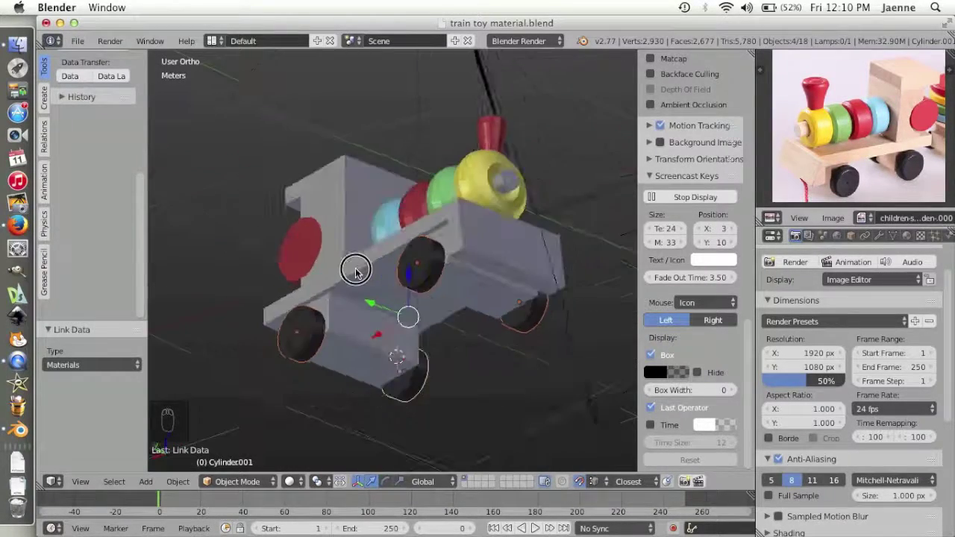
{"action": "middle_click", "coordinate": [246, 341]}
{"action": "left_click_drag", "start_coordinate": [481, 365], "coordinate": [394, 339]}
{"action": "left_click_drag", "start_coordinate": [393, 338], "coordinate": [401, 309]}
{"action": "middle_click", "coordinate": [398, 308]}
{"action": "left_click_drag", "start_coordinate": [401, 309], "coordinate": [440, 363]}
{"action": "middle_click", "coordinate": [450, 373]}
{"action": "middle_click", "coordinate": [456, 379]}
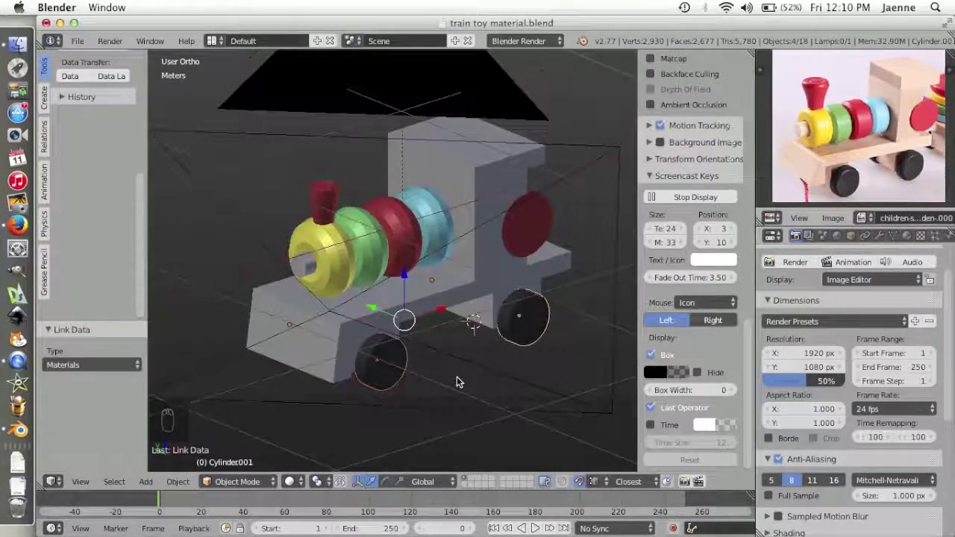
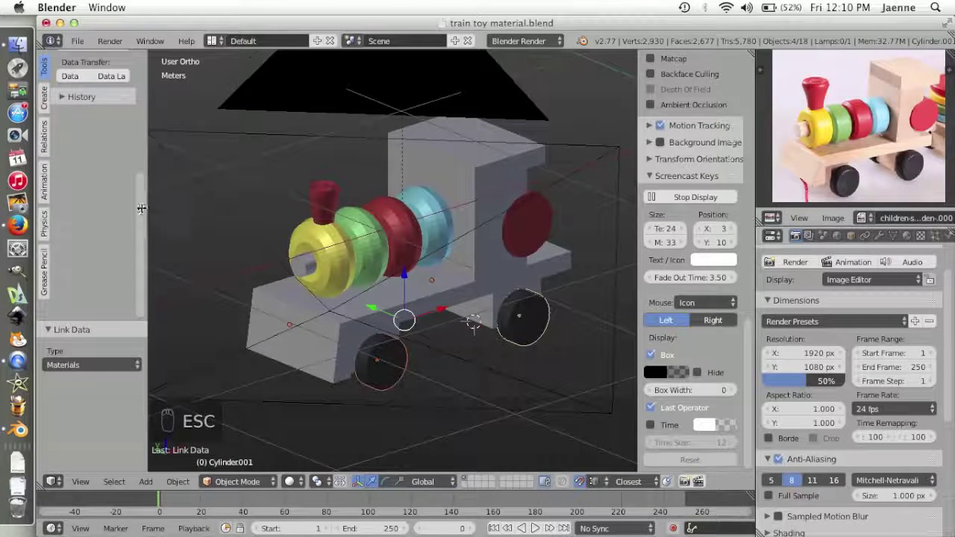
Reveal the Tools panel and apply Shade Smooth to the first ring and the green ring
{"action": "left_click_drag", "start_coordinate": [142, 209], "coordinate": [144, 88]}
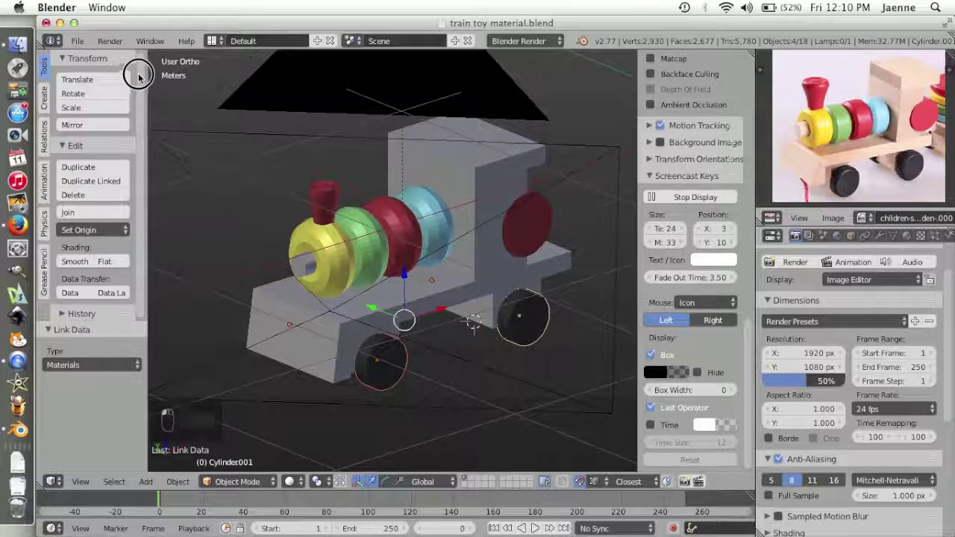
{"action": "left_click_drag", "start_coordinate": [318, 250], "coordinate": [340, 265]}
{"action": "right_click", "coordinate": [340, 266]}
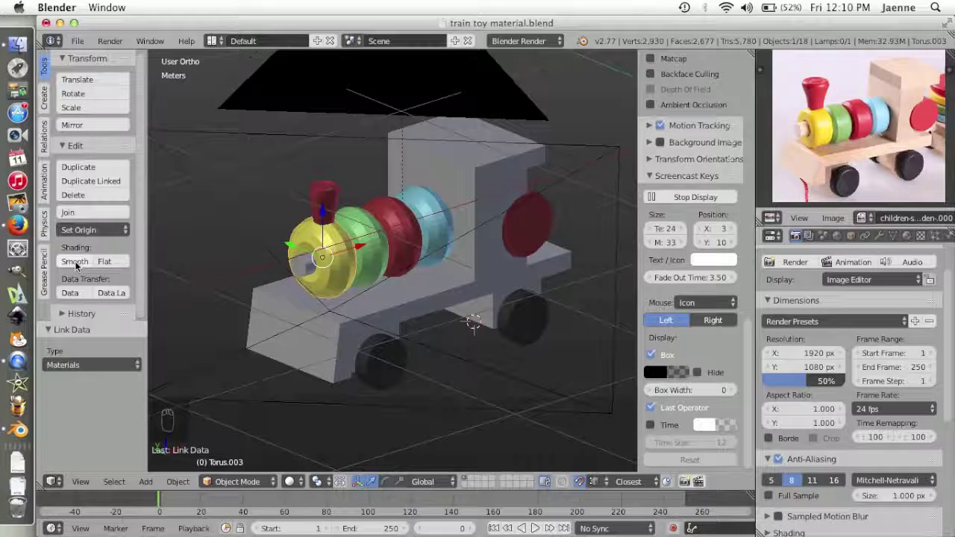
{"action": "left_click", "coordinate": [78, 265]}
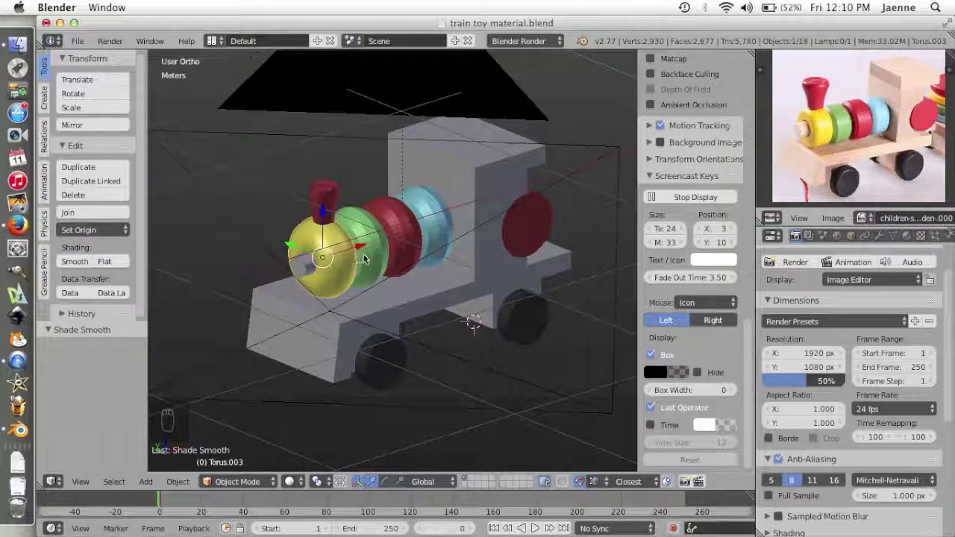
{"action": "right_click", "coordinate": [374, 258]}
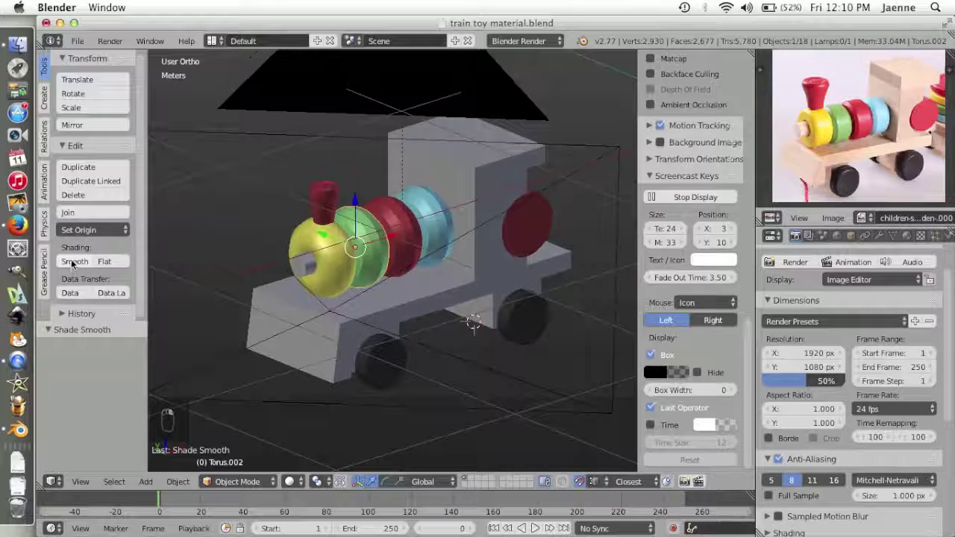
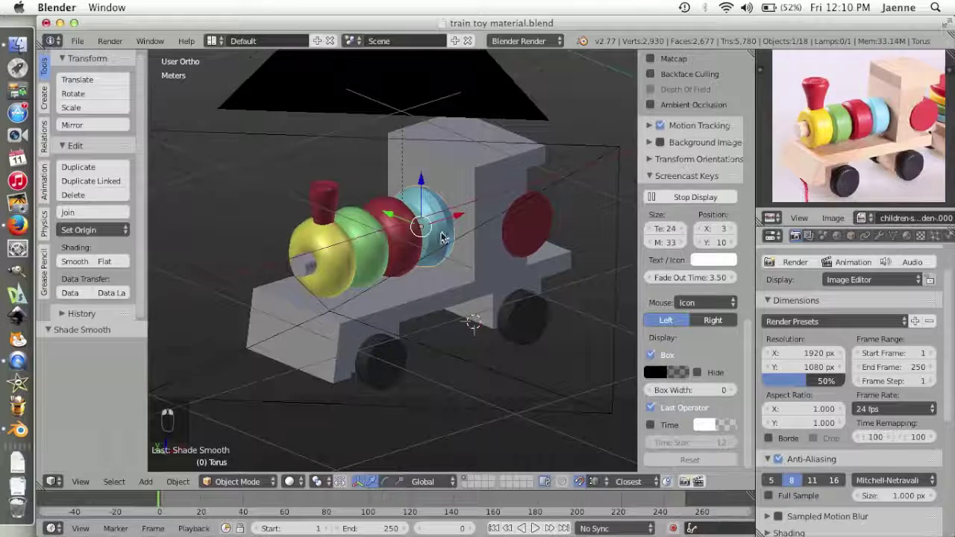
{"action": "left_click", "coordinate": [83, 267]}
Apply Shade Smooth to the remaining selected ring and the chimney
{"action": "left_click", "coordinate": [542, 336]}
{"action": "left_click_drag", "start_coordinate": [545, 348], "coordinate": [523, 330]}
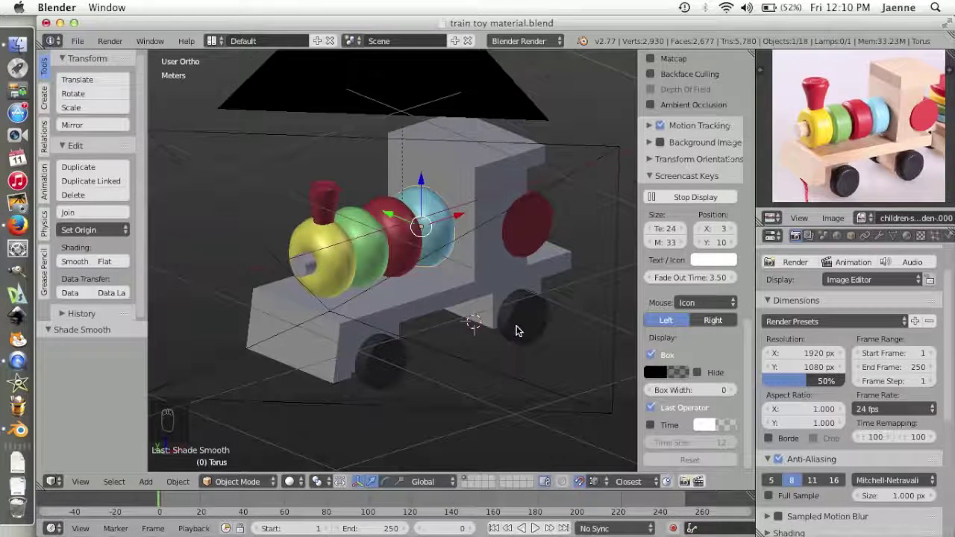
{"action": "left_click_drag", "start_coordinate": [522, 332], "coordinate": [425, 351]}
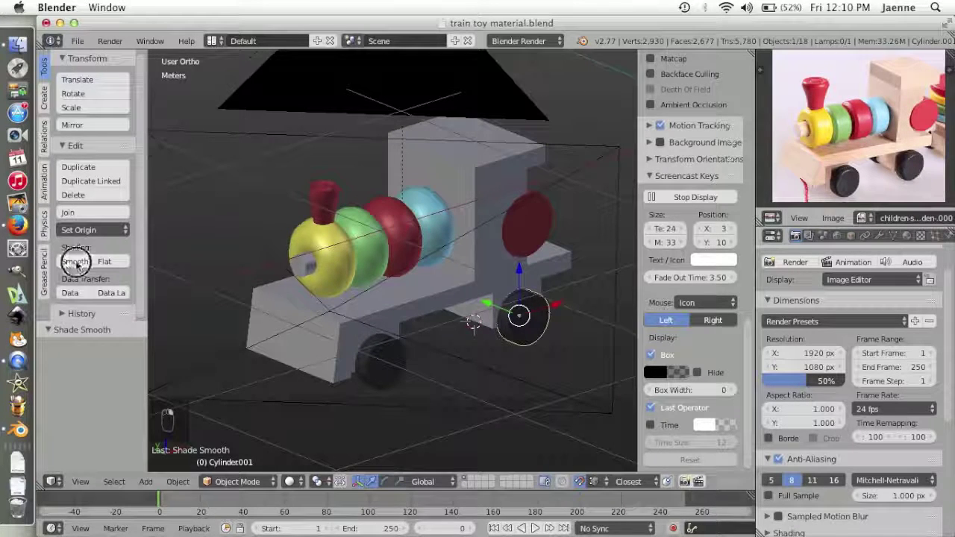
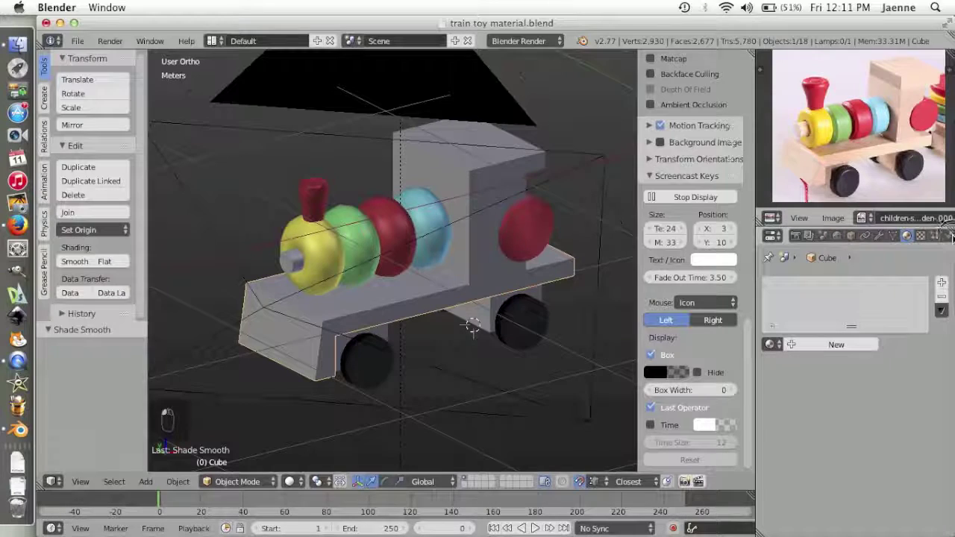
Create the cab block's new material and finish naming it wood
{"action": "middle_click", "coordinate": [905, 385]}
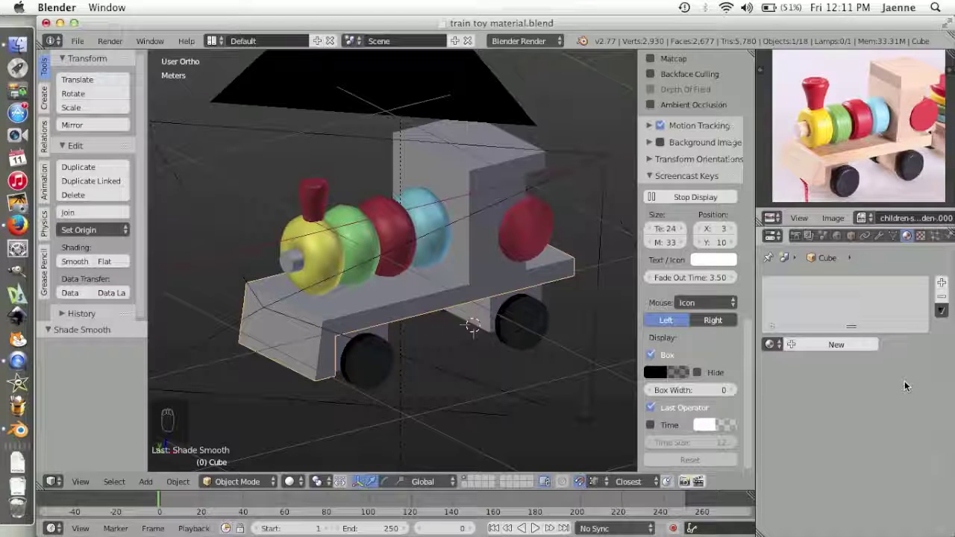
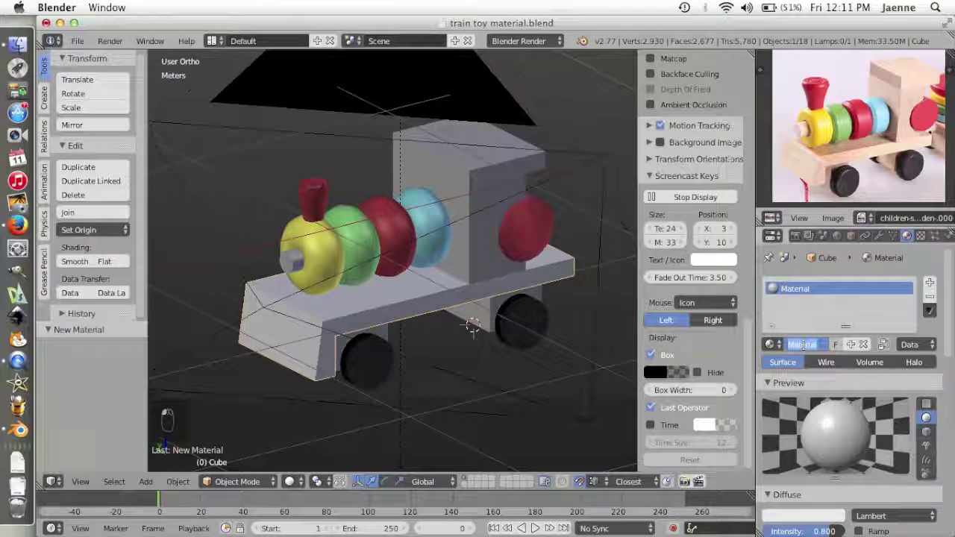
{"action": "key", "text": "o"}
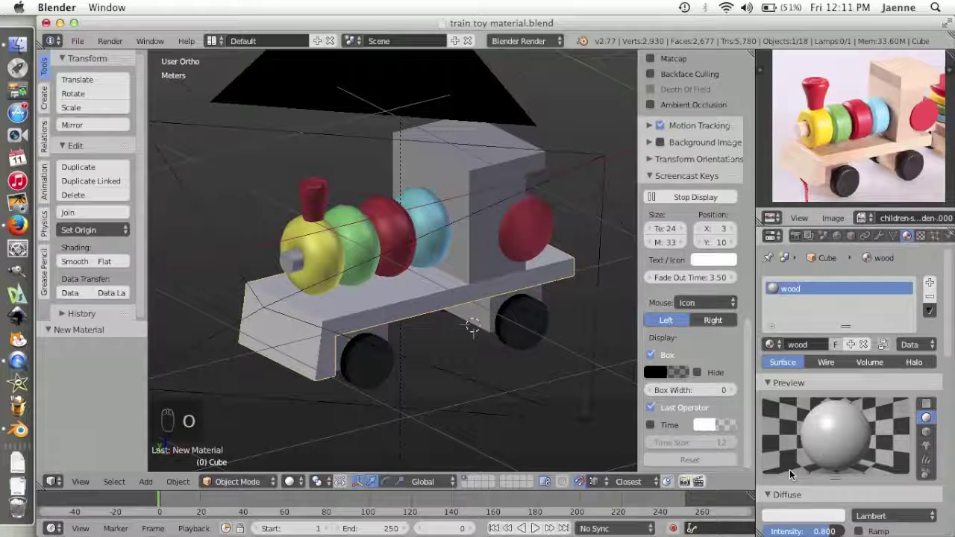
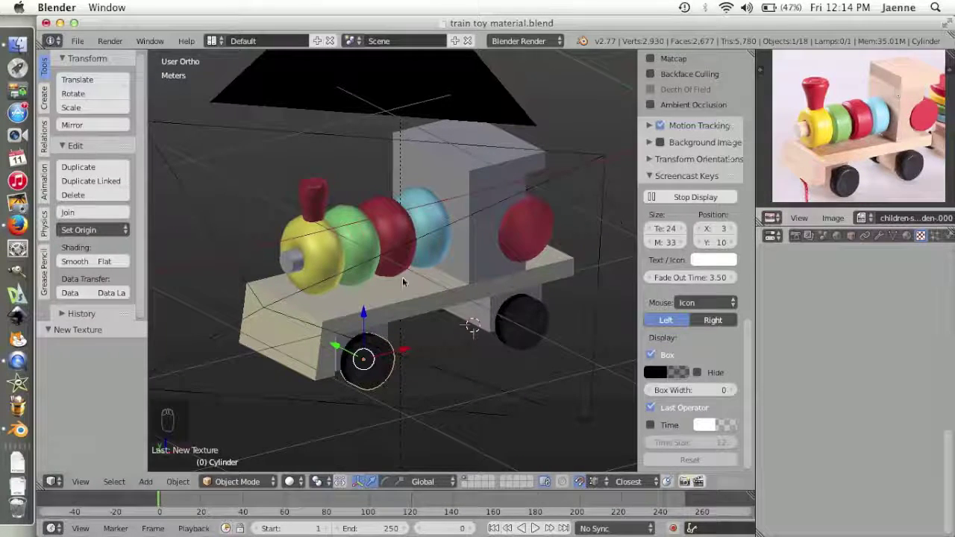
Orbit around and above the cab, selecting another cab piece to inspect the wood texture
{"action": "left_click_drag", "start_coordinate": [277, 383], "coordinate": [456, 344]}
{"action": "middle_click", "coordinate": [456, 345]}
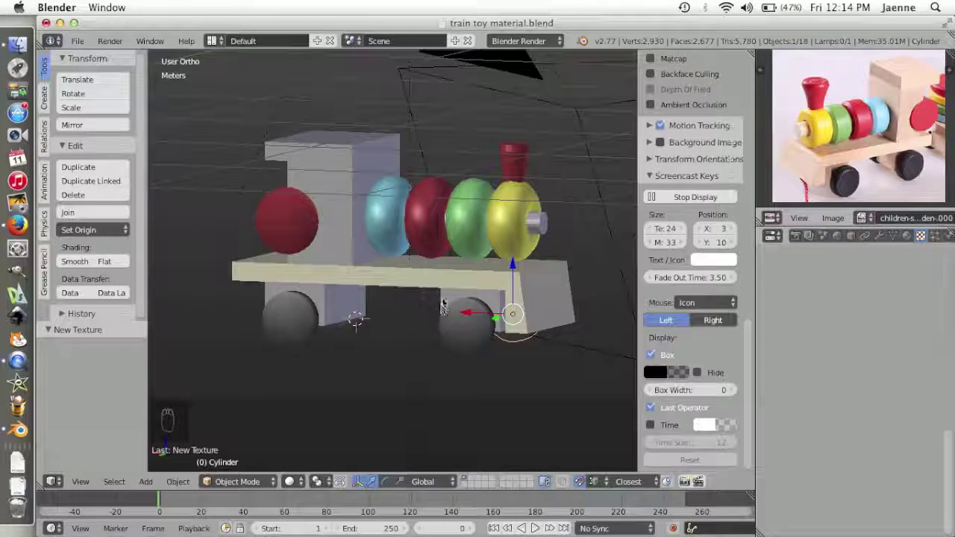
{"action": "left_click_drag", "start_coordinate": [445, 302], "coordinate": [406, 319]}
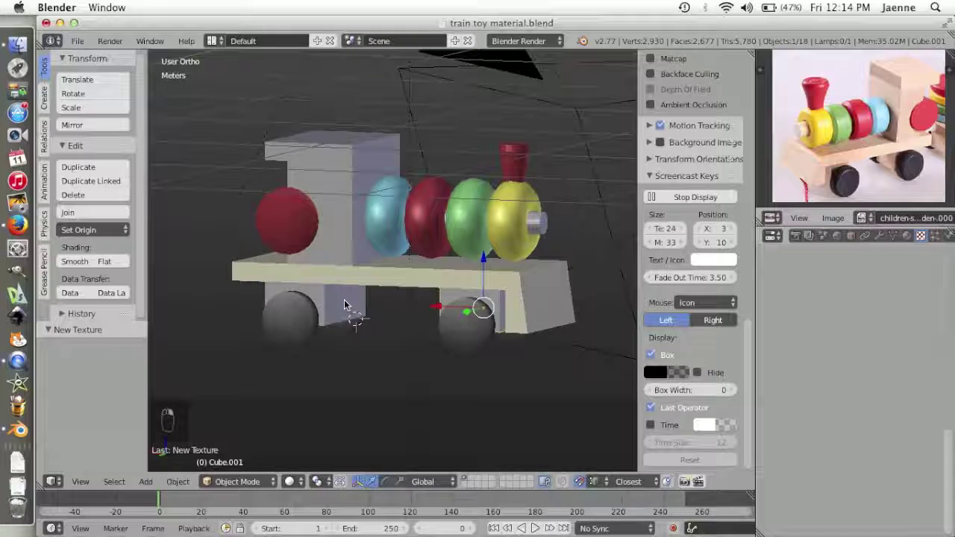
{"action": "middle_click", "coordinate": [345, 302]}
{"action": "middle_click", "coordinate": [278, 425]}
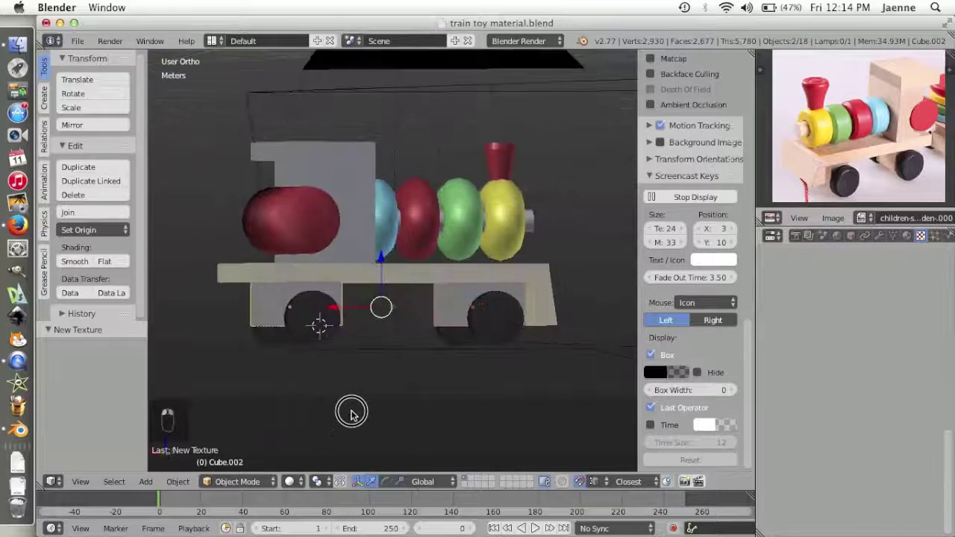
{"action": "middle_click", "coordinate": [423, 395]}
{"action": "left_click_drag", "start_coordinate": [424, 395], "coordinate": [437, 379]}
{"action": "middle_click", "coordinate": [436, 379]}
{"action": "middle_click", "coordinate": [436, 379]}
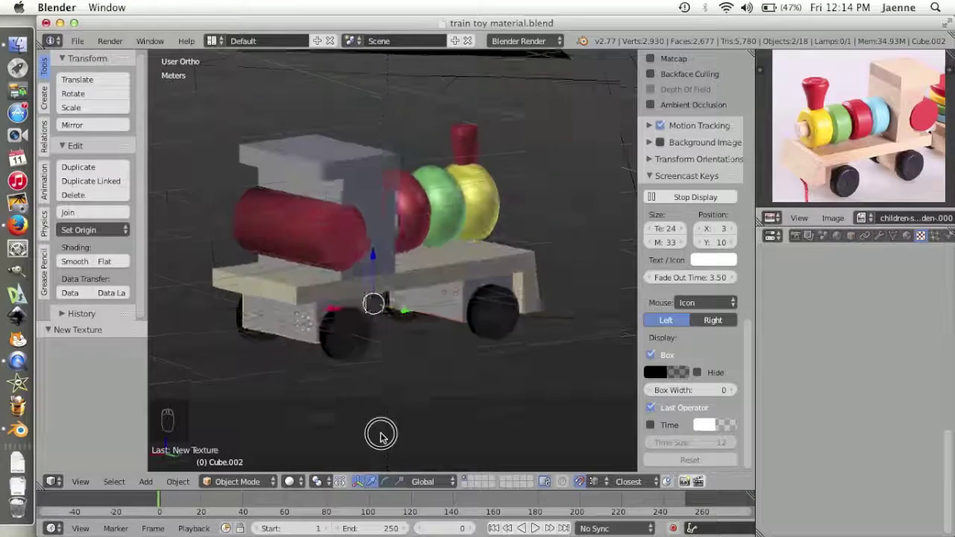
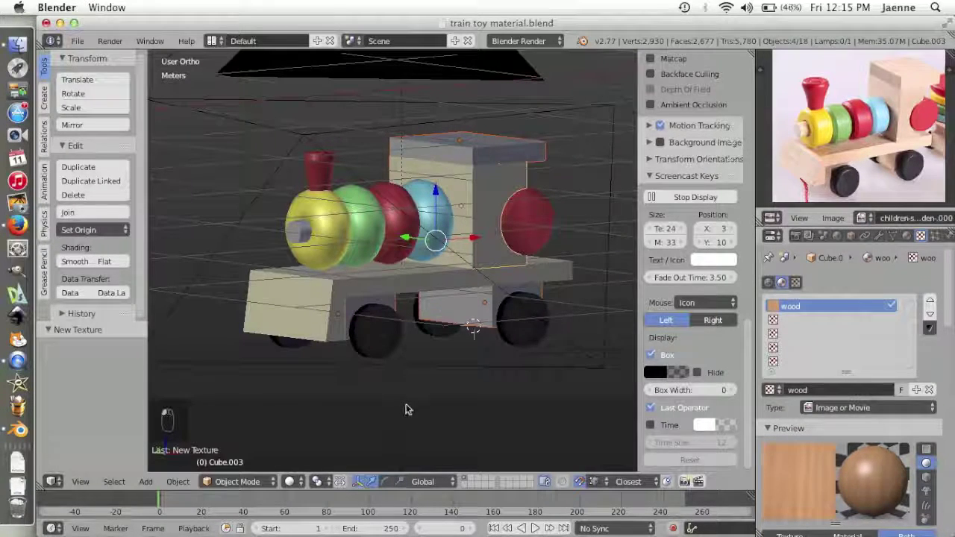
Orbit the view around the cab to check the wood texture from another side
{"action": "middle_click", "coordinate": [405, 384]}
{"action": "middle_click", "coordinate": [422, 406]}
{"action": "left_click_drag", "start_coordinate": [425, 411], "coordinate": [418, 415]}
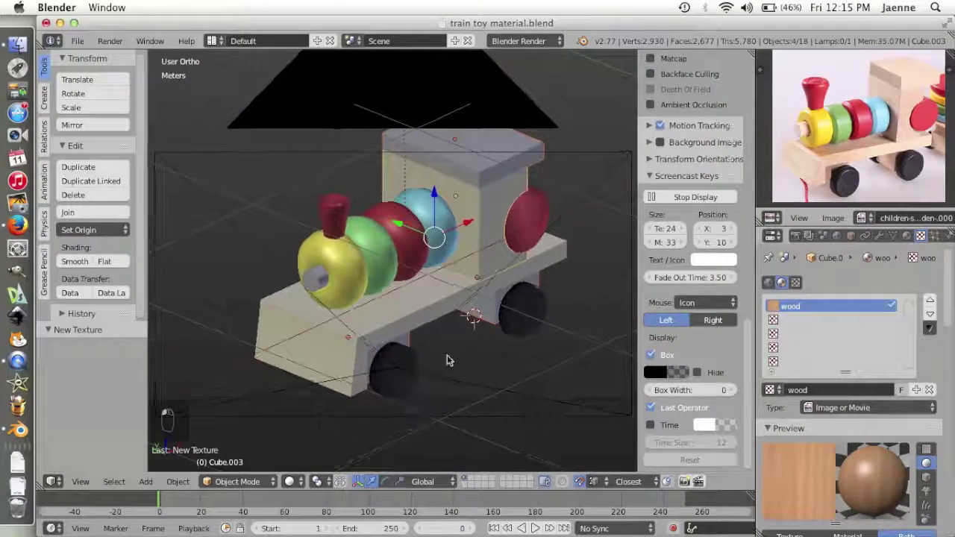
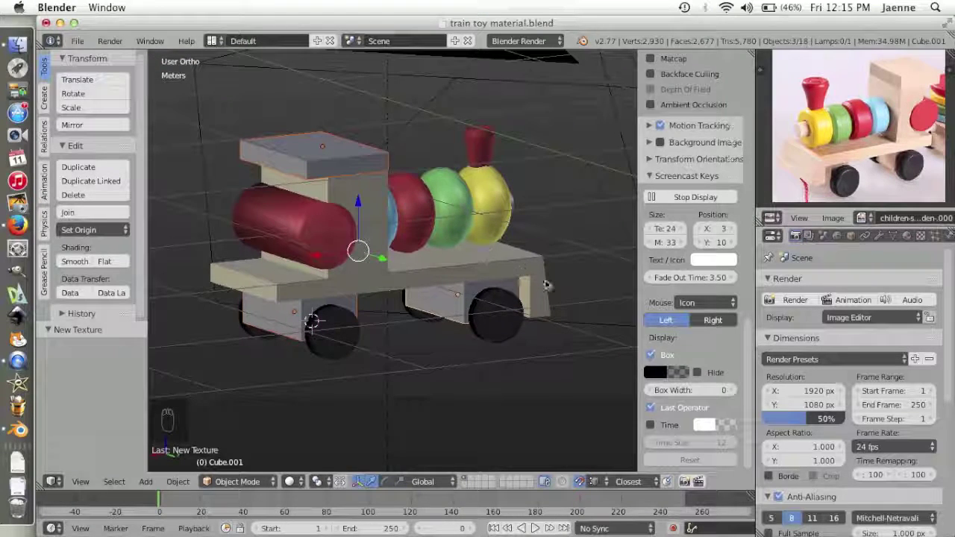
Link the wood material from the cab block to the roof slab and check it by orbiting
{"action": "left_click", "coordinate": [549, 285]}
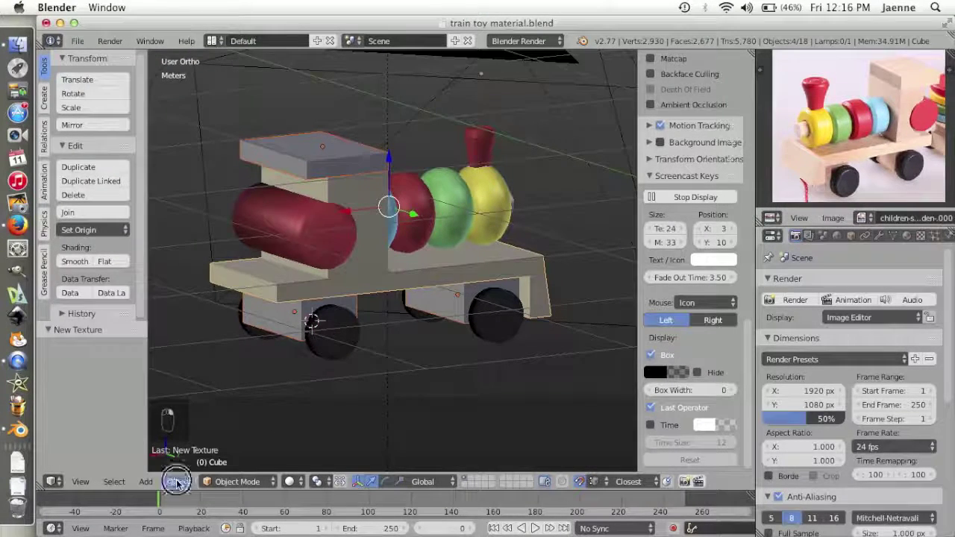
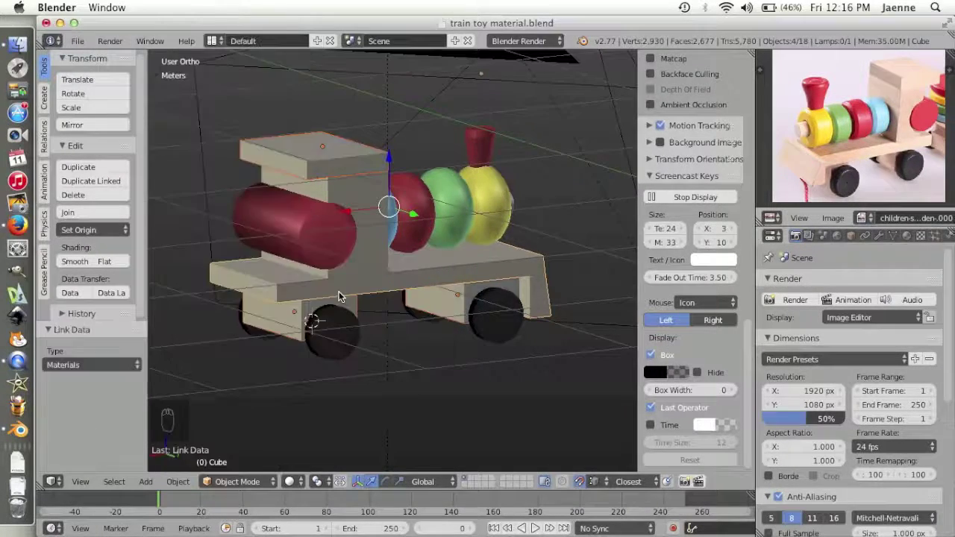
{"action": "left_click_drag", "start_coordinate": [237, 363], "coordinate": [471, 376]}
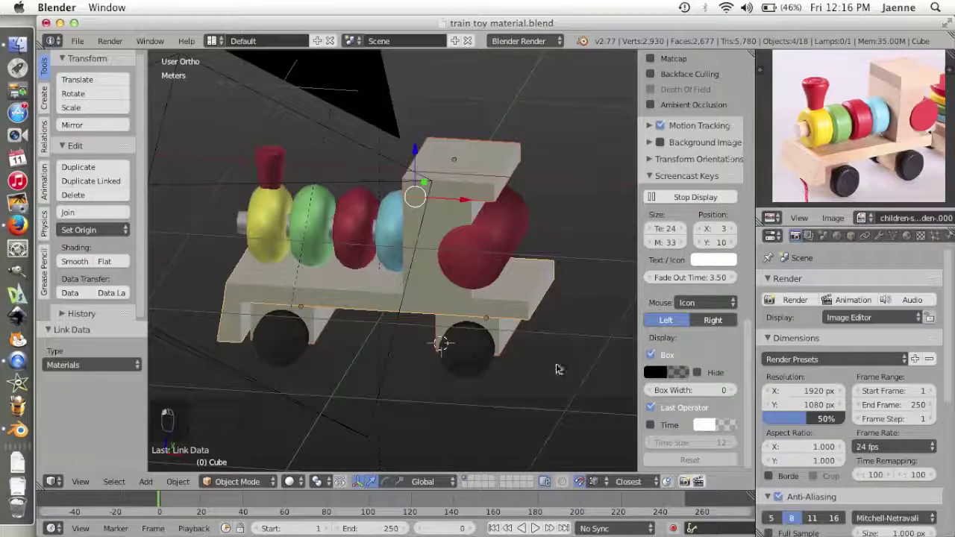